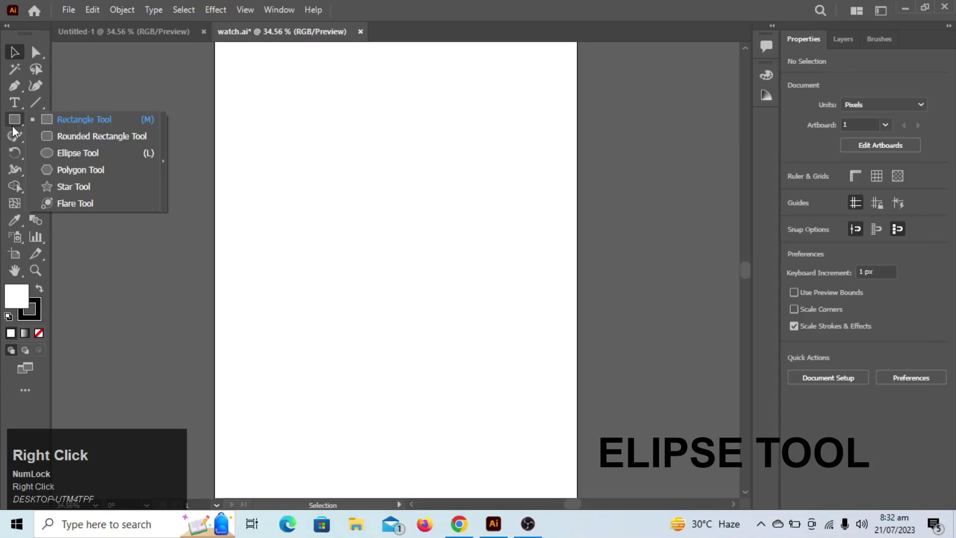
# Step: Place a 258 px circle centred on the artboard with no fill, only an outline
pyautogui.moveTo(106, 173); pyautogui.dragTo(851, 312)
pyautogui.click(38, 337)
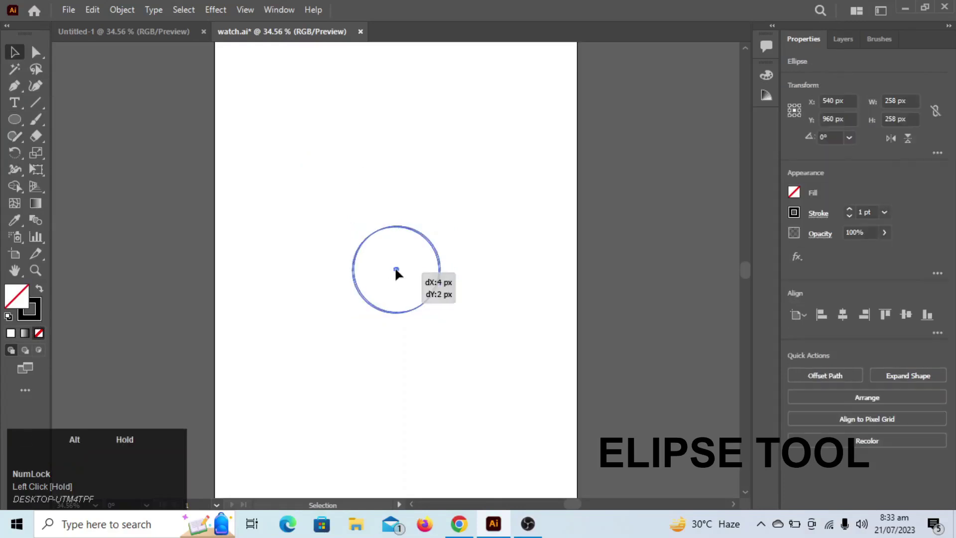
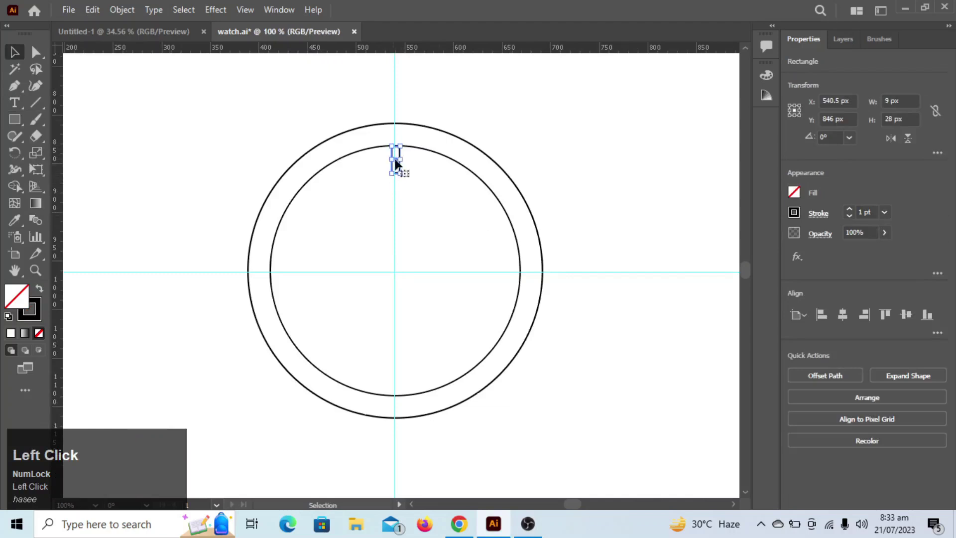
# Step: Align the top tick mark onto the centre guide and make it solid black with no outline
pyautogui.click(43, 56)
pyautogui.moveTo(404, 176); pyautogui.dragTo(16, 55)
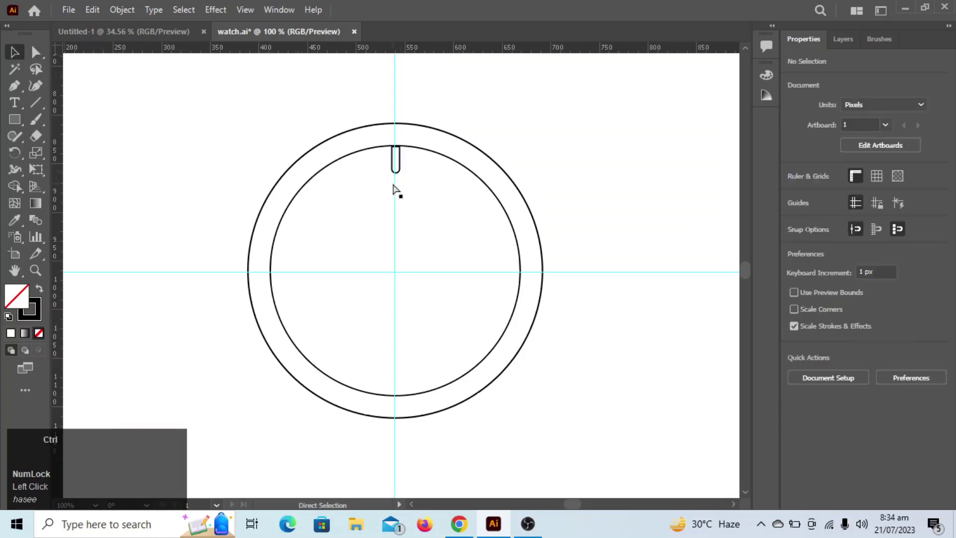
pyautogui.press('ctrl+=')
pyautogui.press('space')
pyautogui.doubleClick(414, 169)
pyautogui.press('space')
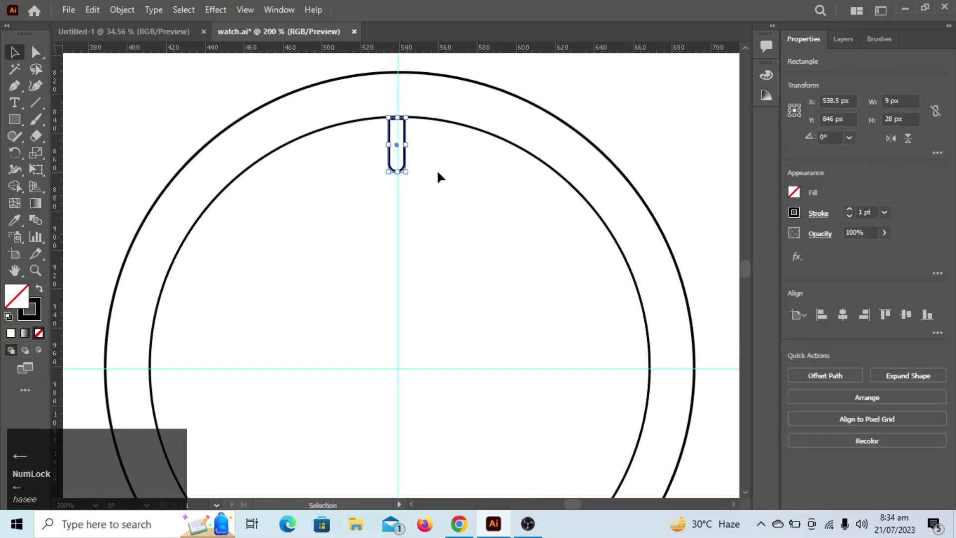
pyautogui.press('Right')
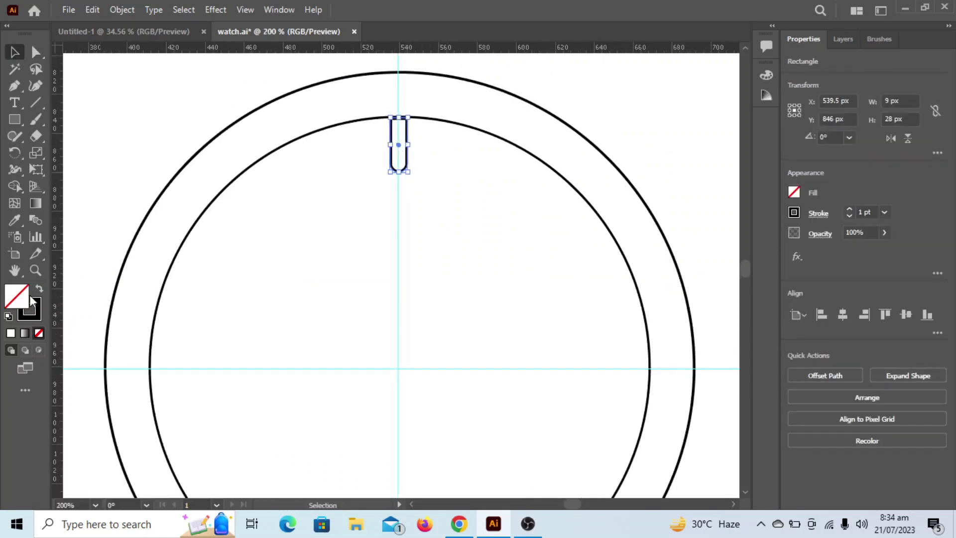
pyautogui.click(40, 293)
pyautogui.scroll(-3)
pyautogui.rightClick(17, 176)
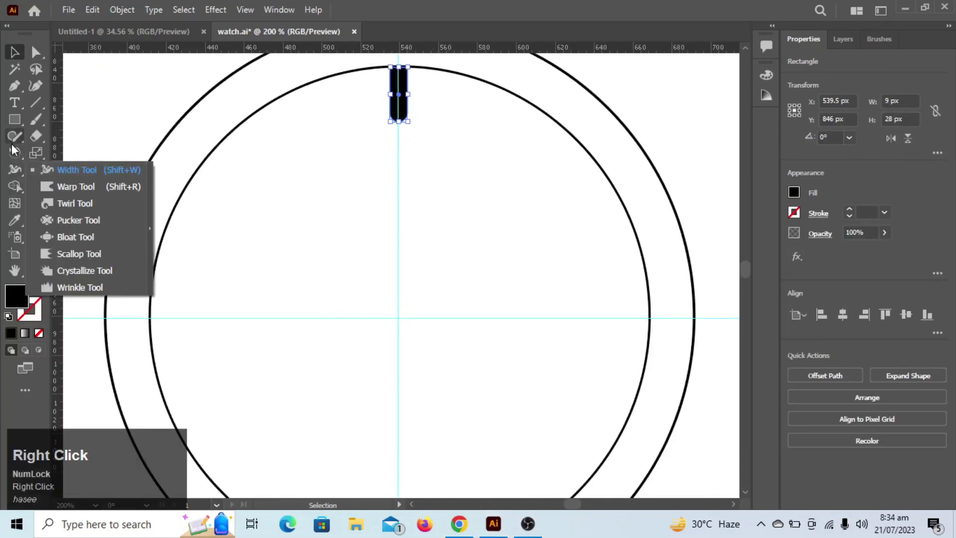
# Step: Rotate-copy the tick around the face centre every 30° to make twelve hour marks
pyautogui.click(71, 158)
pyautogui.click(404, 324)
pyautogui.press('3')
pyautogui.click(526, 319)
pyautogui.press('ctrl+d')
pyautogui.click(529, 319)
pyautogui.press('ctrl+d')
pyautogui.click(529, 319)
pyautogui.scroll(-3)
pyautogui.press('ctrl+z')
pyautogui.press('ctrl+d')
pyautogui.click(461, 428)
pyautogui.press('ctrl+d')
pyautogui.press('ctrl+z')
pyautogui.click(354, 400)
# Step: Give both the inner and outer circles a 5 pt stroke
pyautogui.click(15, 59)
pyautogui.click(158, 265)
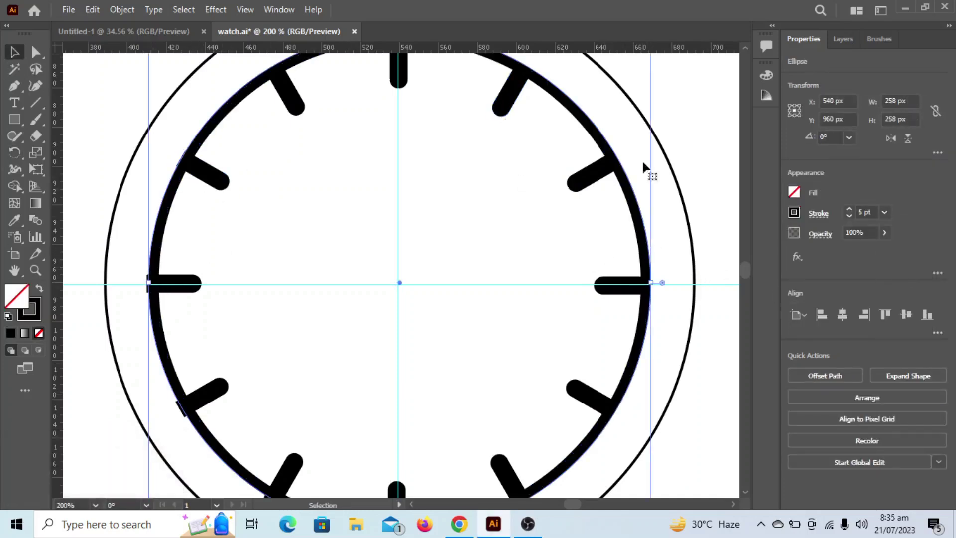
pyautogui.click(821, 221)
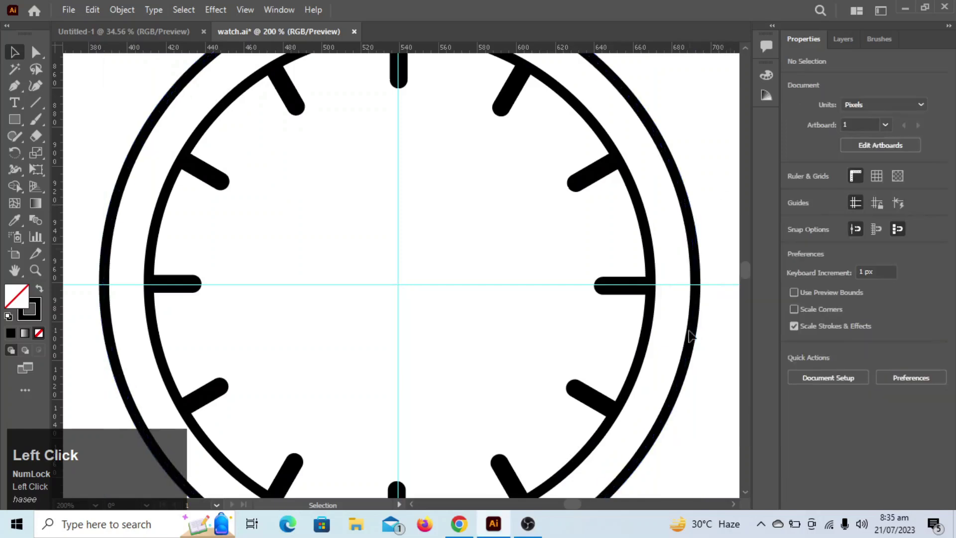
pyautogui.press('ctrl+-')
# Step: Combine the two circles into a compound-path ring and fill it orange
pyautogui.click(611, 249)
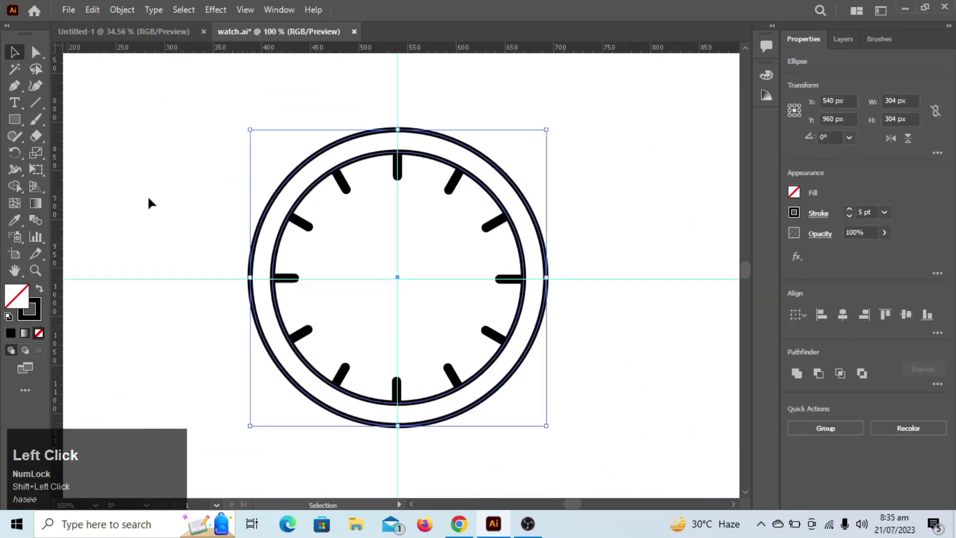
pyautogui.rightClick(21, 194)
pyautogui.click(73, 194)
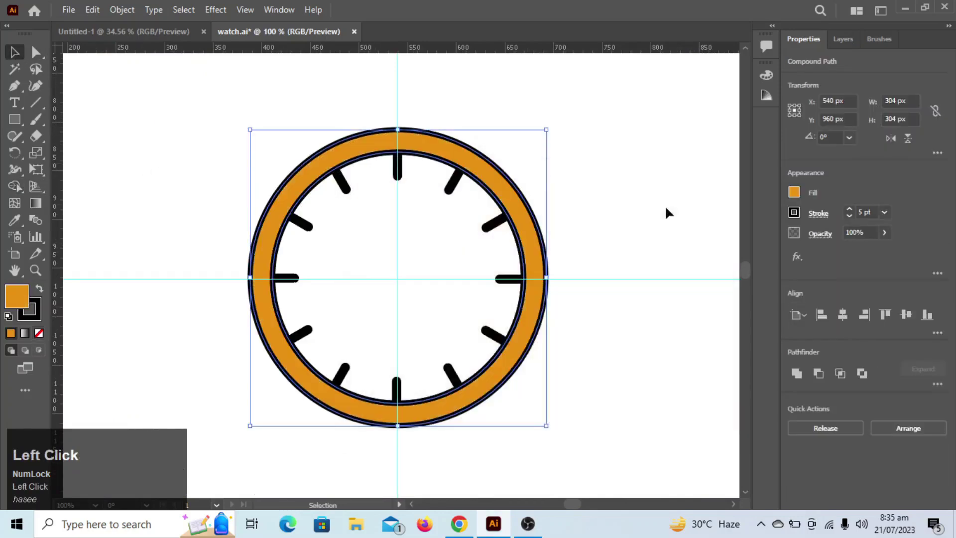
pyautogui.click(655, 218)
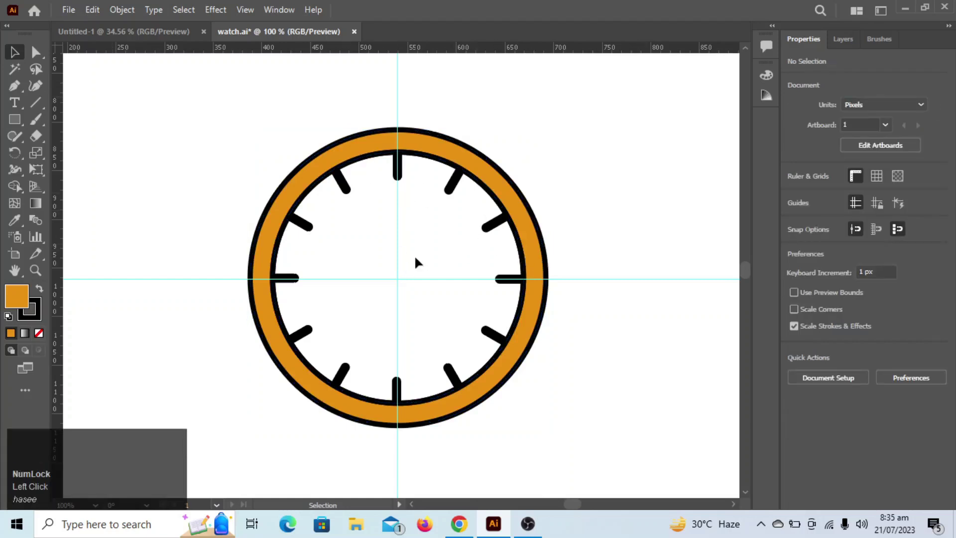
# Step: Draw a small solid black dot at the face centre
pyautogui.rightClick(24, 129)
pyautogui.moveTo(80, 153); pyautogui.dragTo(433, 251)
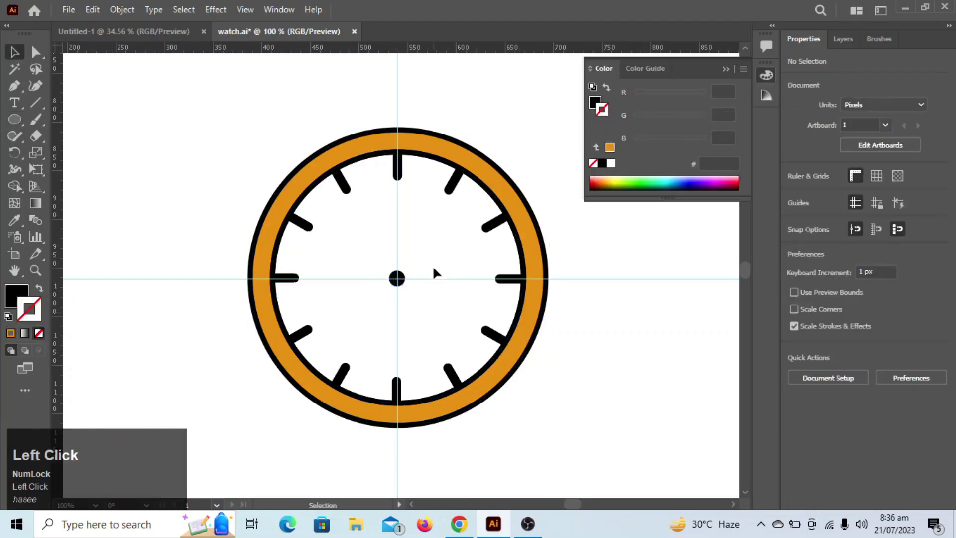
# Step: Draw a shorter tapered black hand and rotate it toward four o'clock about the centre
pyautogui.rightClick(18, 122)
pyautogui.click(61, 124)
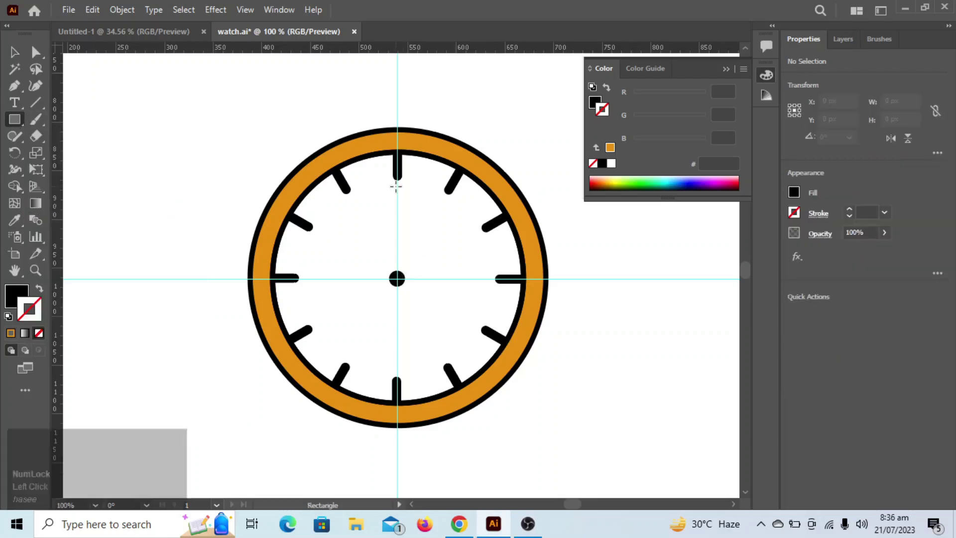
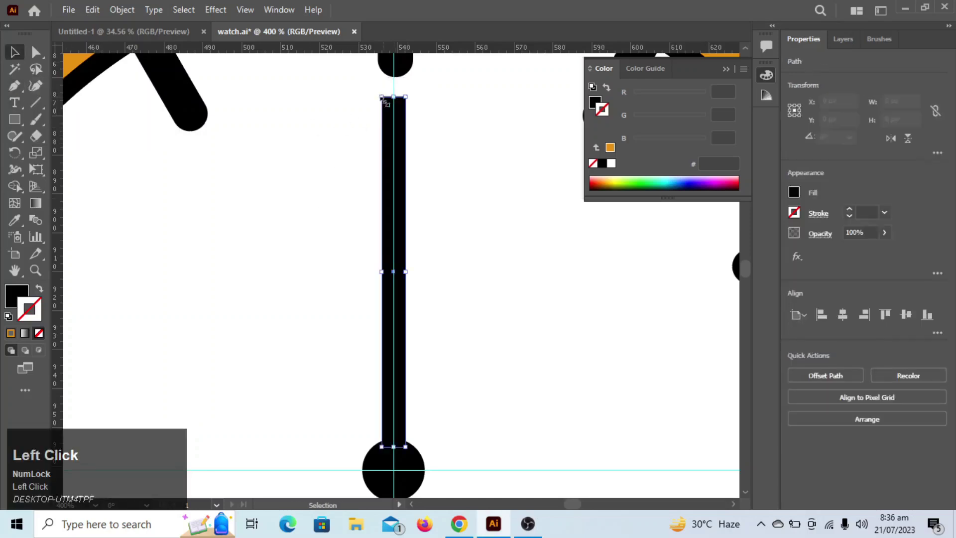
pyautogui.click(407, 101)
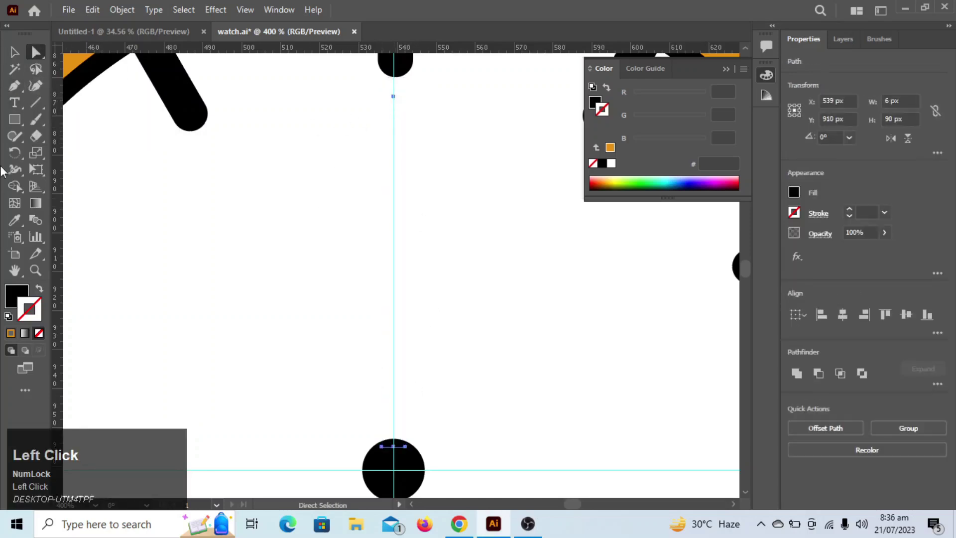
pyautogui.doubleClick(14, 93)
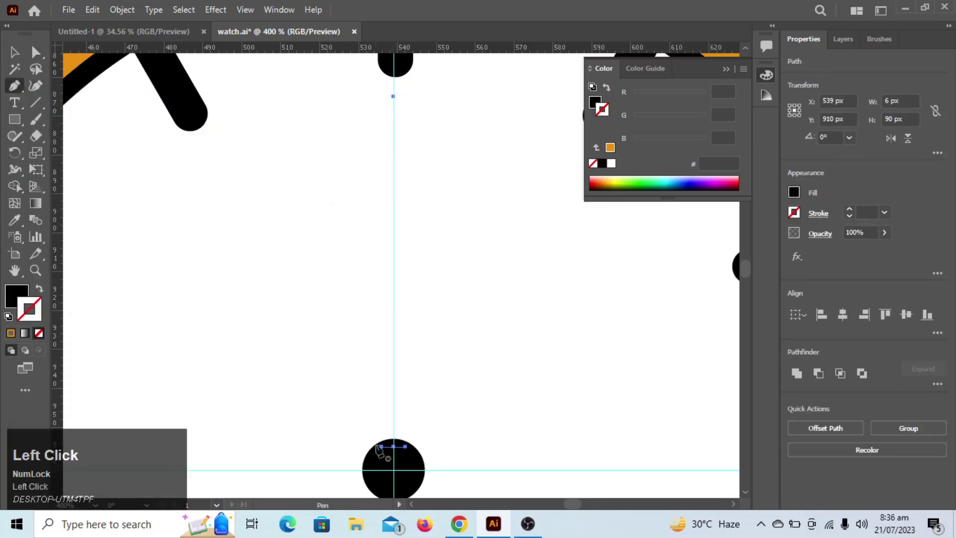
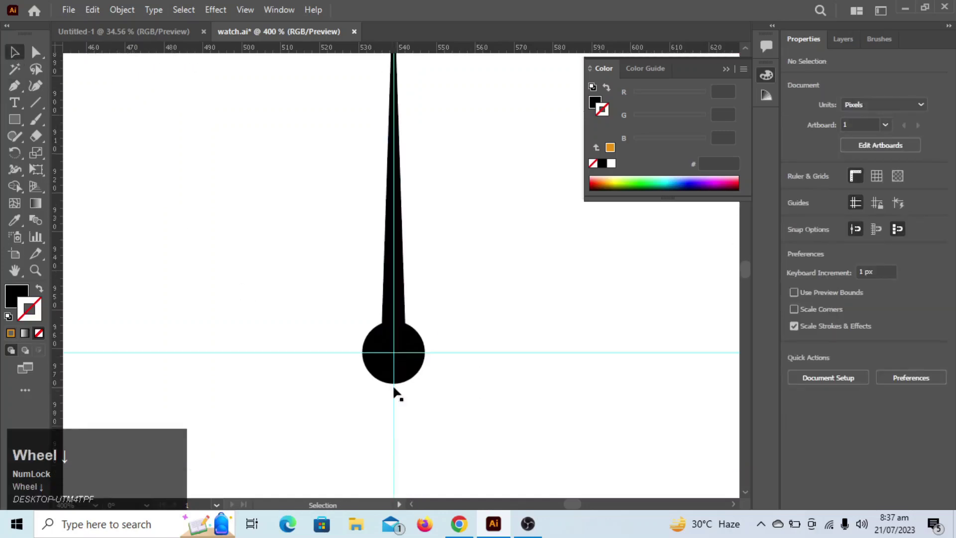
pyautogui.press('ctrl+Num_Lock')
pyautogui.scroll(-3)
pyautogui.press('ctrl+-')
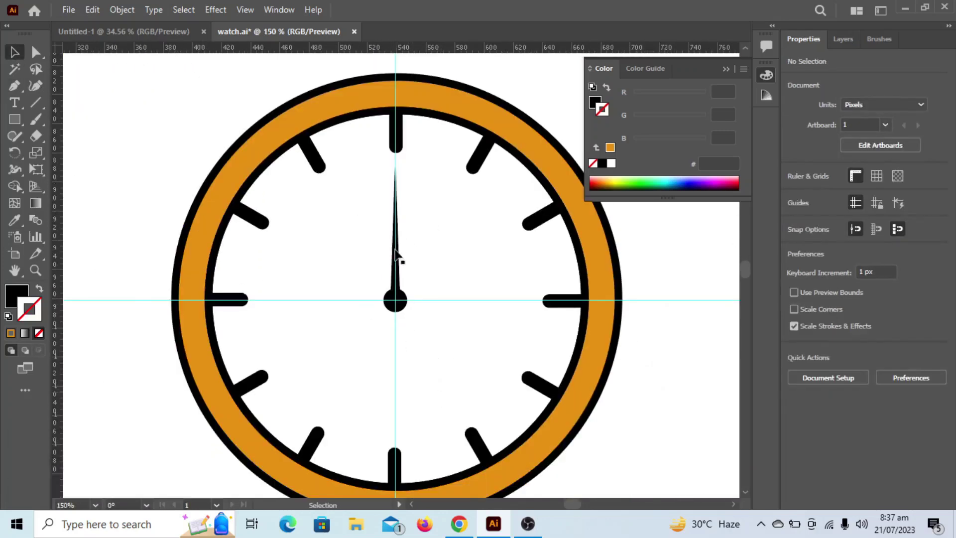
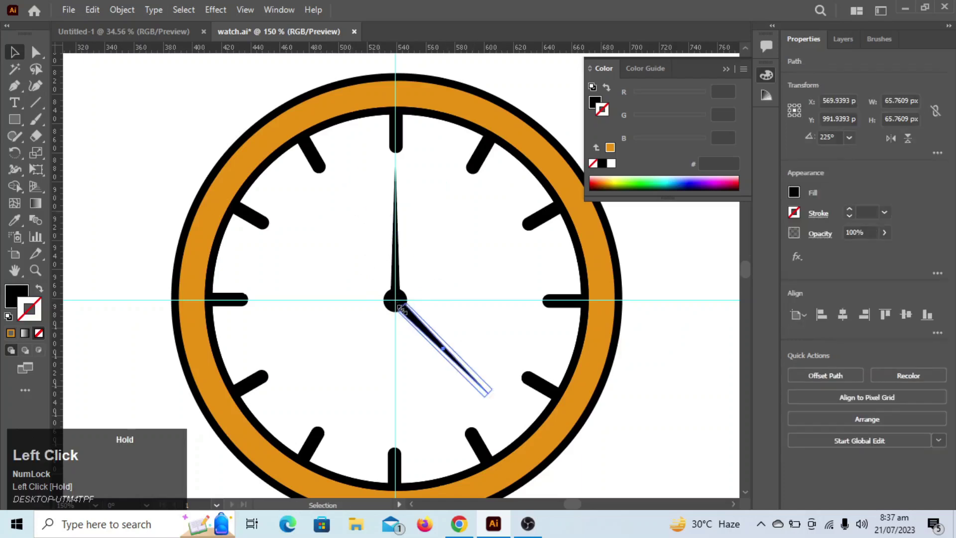
pyautogui.click(427, 332)
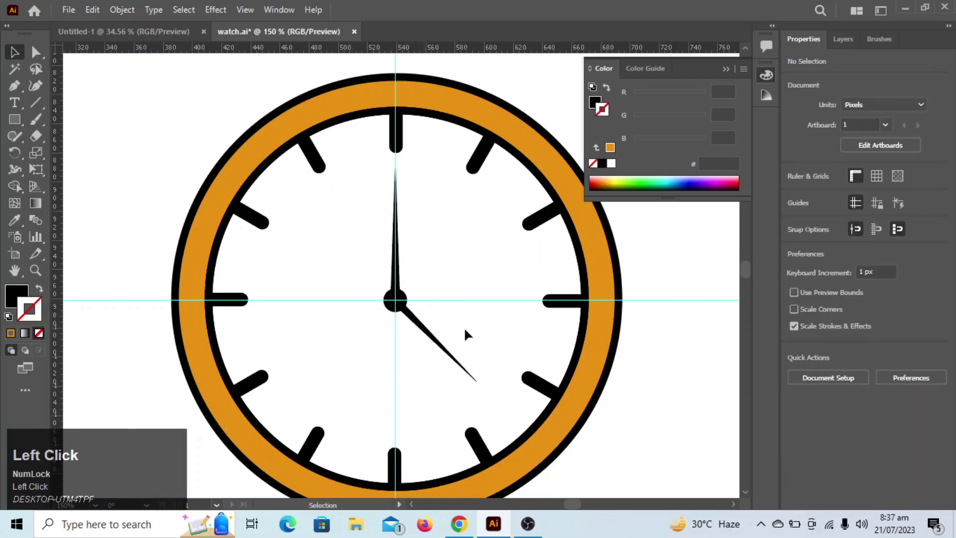
# Step: Draw a thin red line across the dial through the centre toward two o'clock
pyautogui.moveTo(18, 127); pyautogui.dragTo(467, 338)
pyautogui.moveTo(468, 338); pyautogui.dragTo(804, 78)
pyautogui.moveTo(839, 42); pyautogui.dragTo(677, 352)
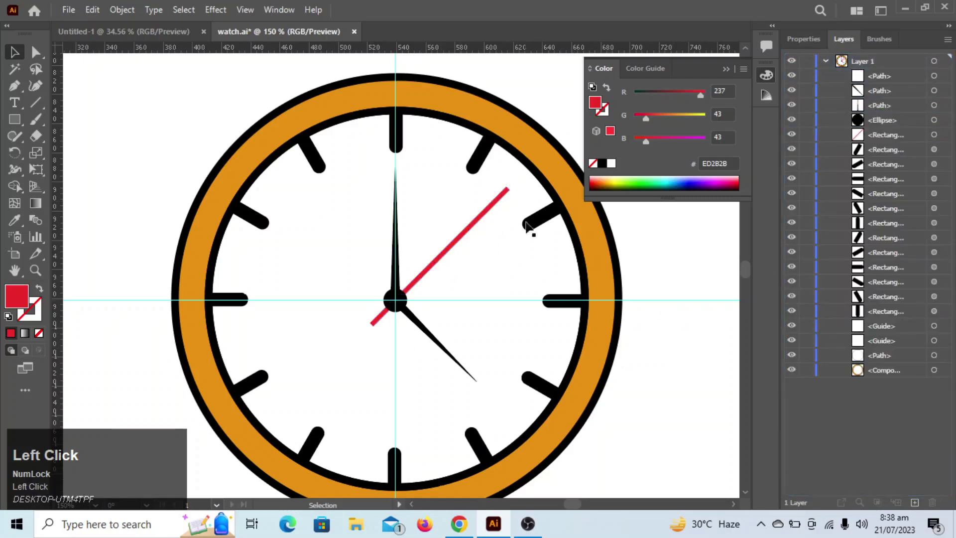
# Step: Add a small rotated red block at the second hand's short tail and nudge it into place
pyautogui.moveTo(320, 248); pyautogui.dragTo(362, 347)
pyautogui.moveTo(363, 347); pyautogui.dragTo(367, 356)
pyautogui.press('Right')
pyautogui.press('Down')
pyautogui.press('Left')
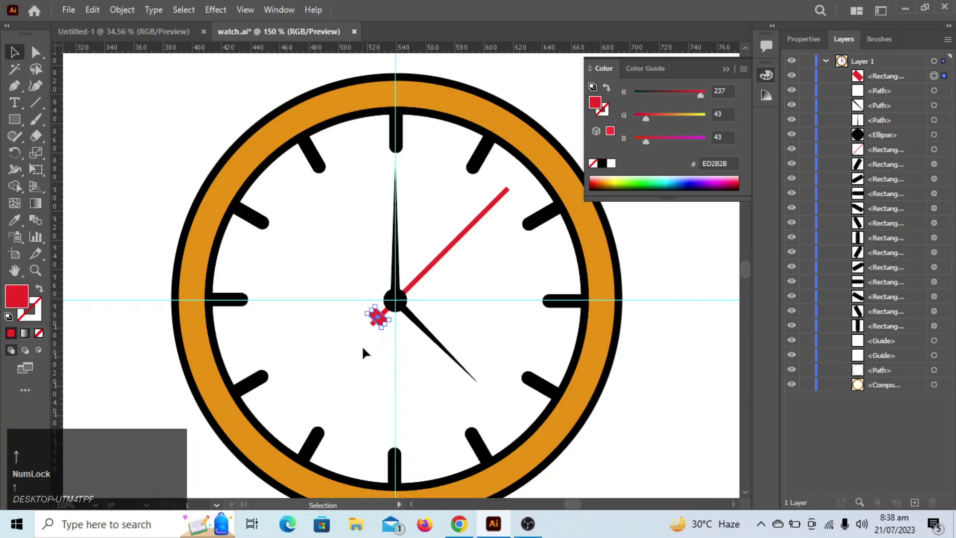
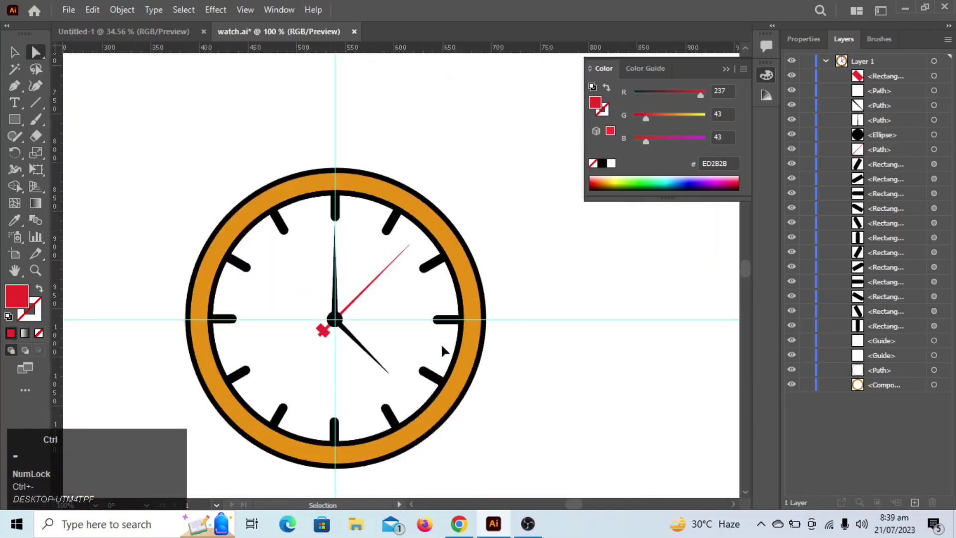
# Step: Draw a tall red strap rectangle behind the face and add an anchor point at its bottom middle
pyautogui.click(467, 369)
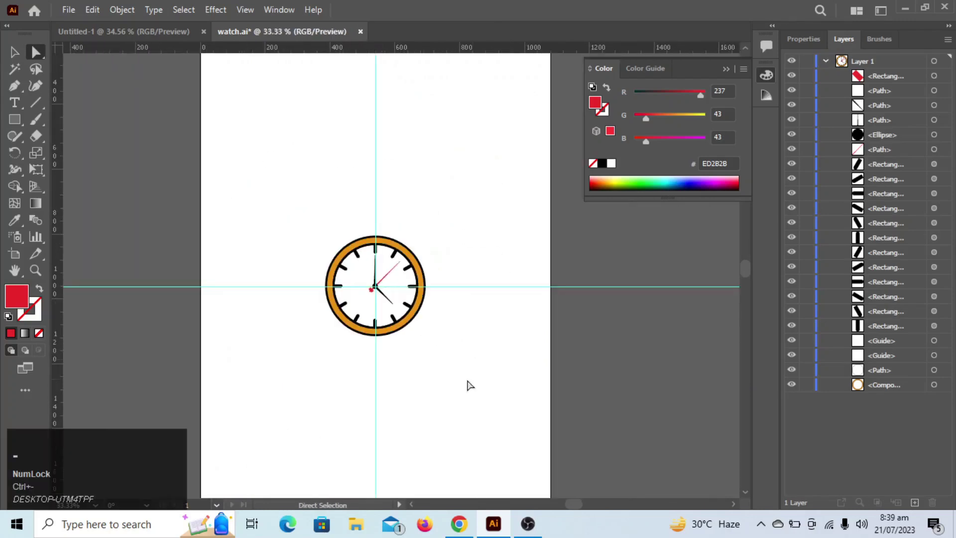
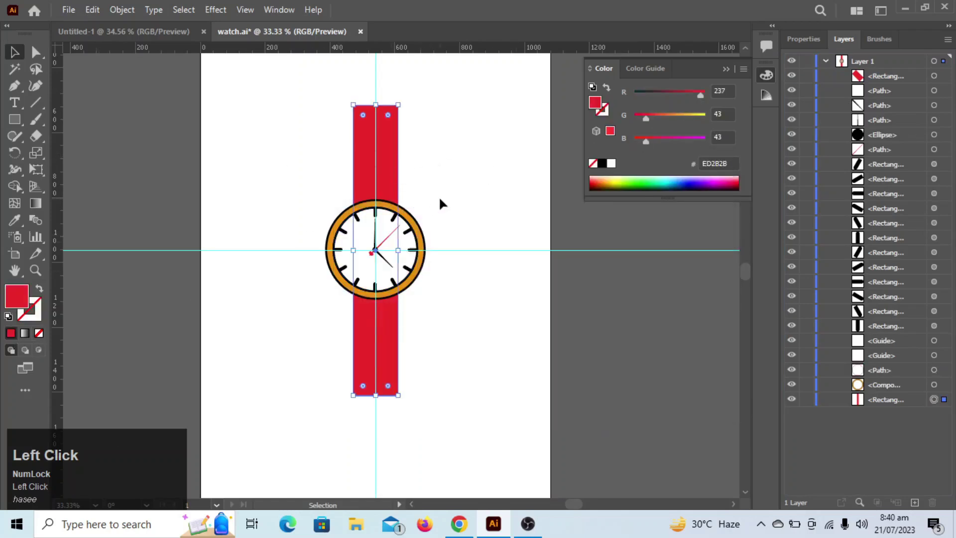
pyautogui.press('Left')
pyautogui.click(441, 192)
pyautogui.doubleClick(363, 387)
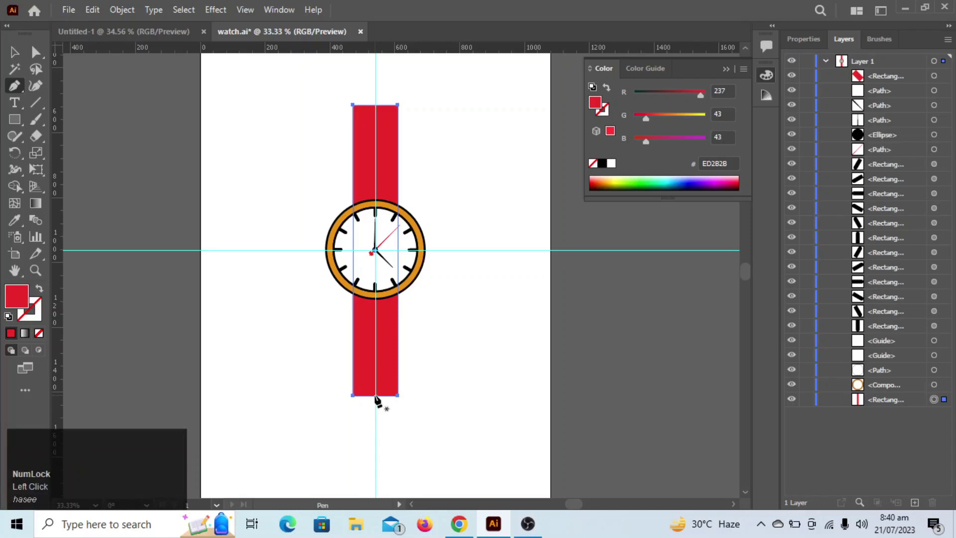
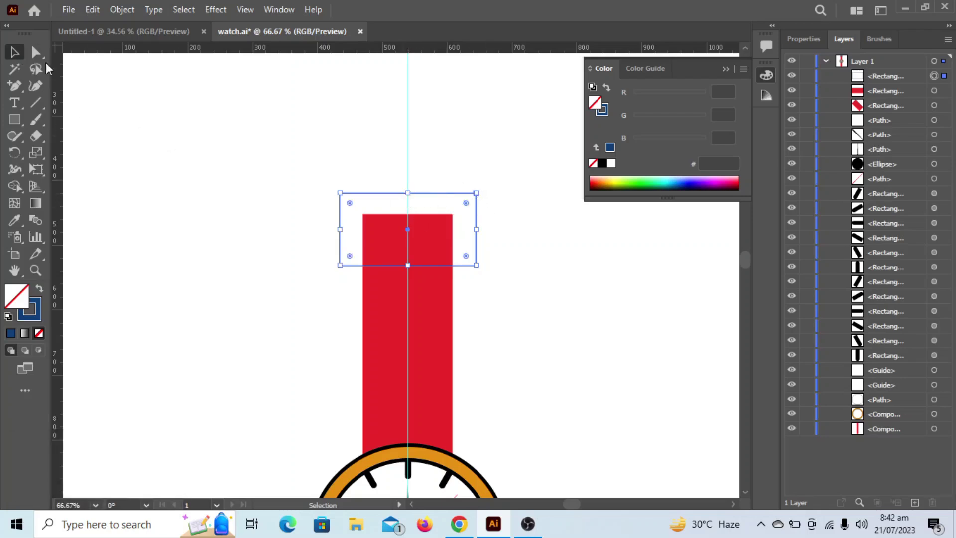
# Step: Combine the two buckle rectangles so the strap top ends flush with the wider buckle
pyautogui.click(21, 59)
pyautogui.moveTo(405, 271); pyautogui.dragTo(187, 210)
pyautogui.rightClick(25, 190)
pyautogui.click(73, 193)
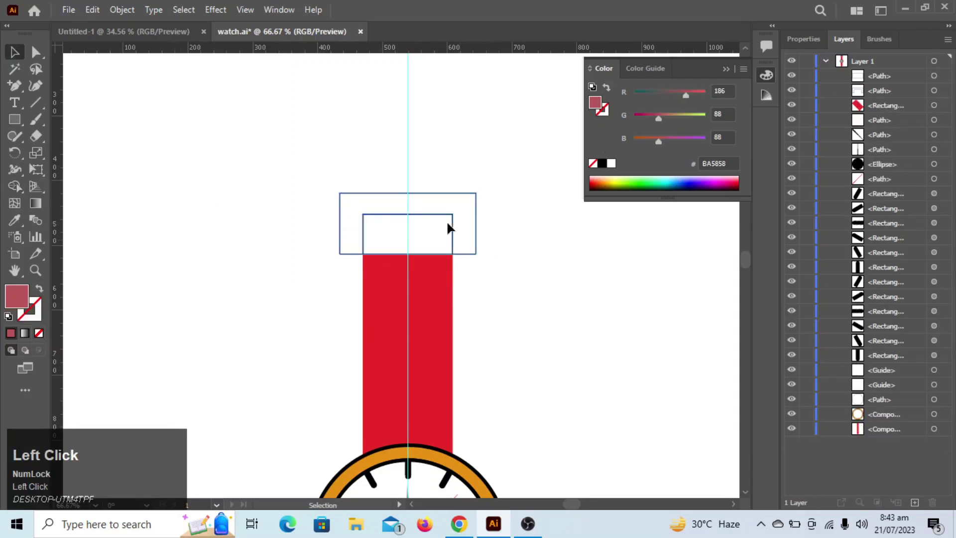
pyautogui.press('Down')
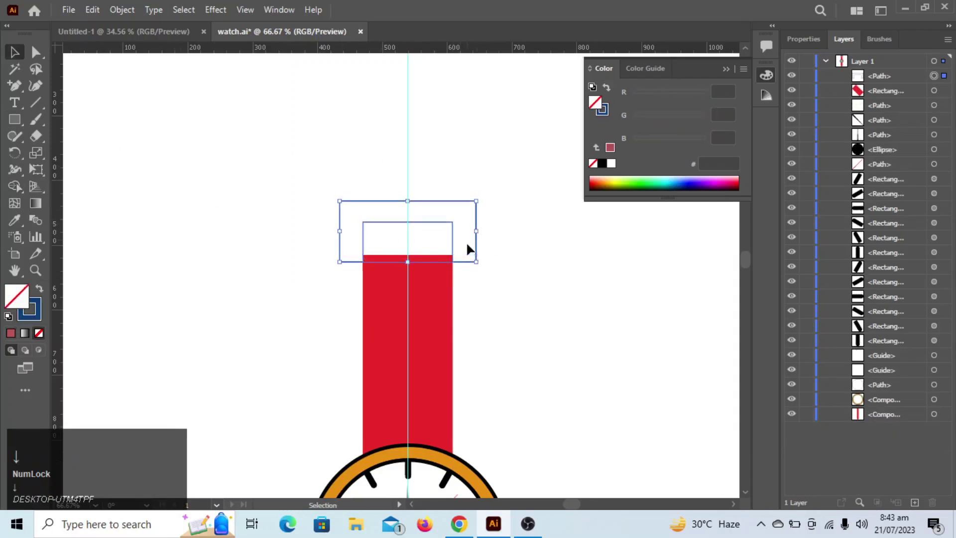
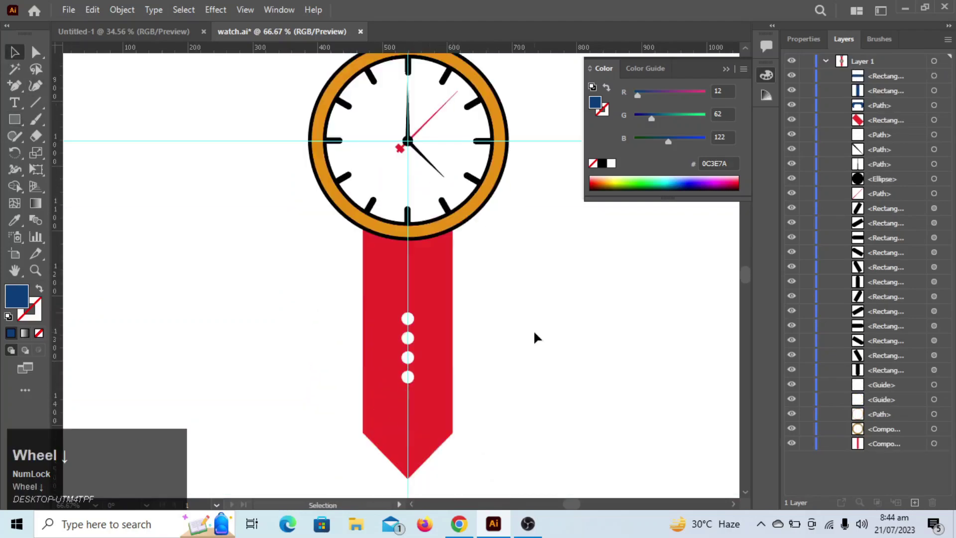
# Step: Colour the buckle blue, put a green background behind the watch and start a Drop Shadow effect
pyautogui.click(553, 189)
pyautogui.scroll(-3)
pyautogui.click(394, 479)
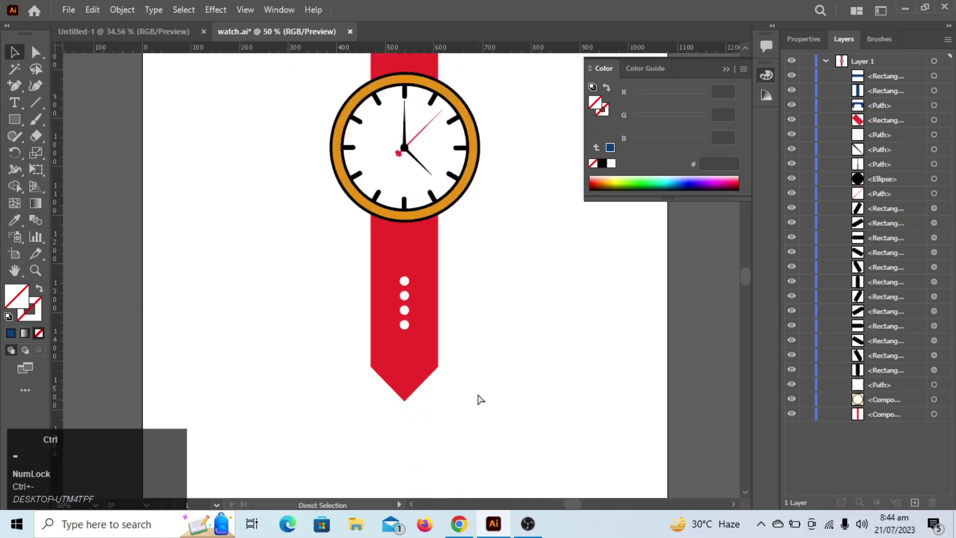
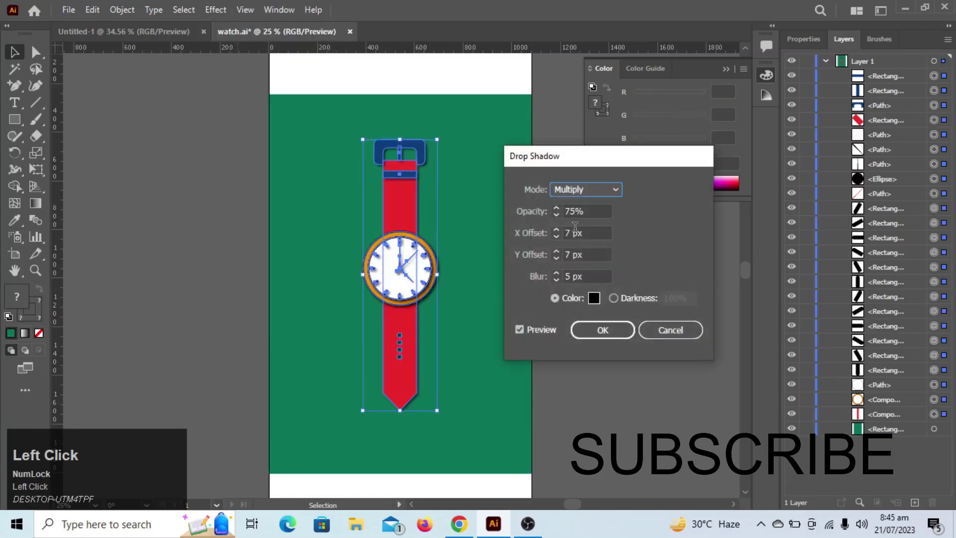
# Step: Set the drop shadow's X Offset to 18 px and Y Offset to 0 px
pyautogui.click(560, 235)
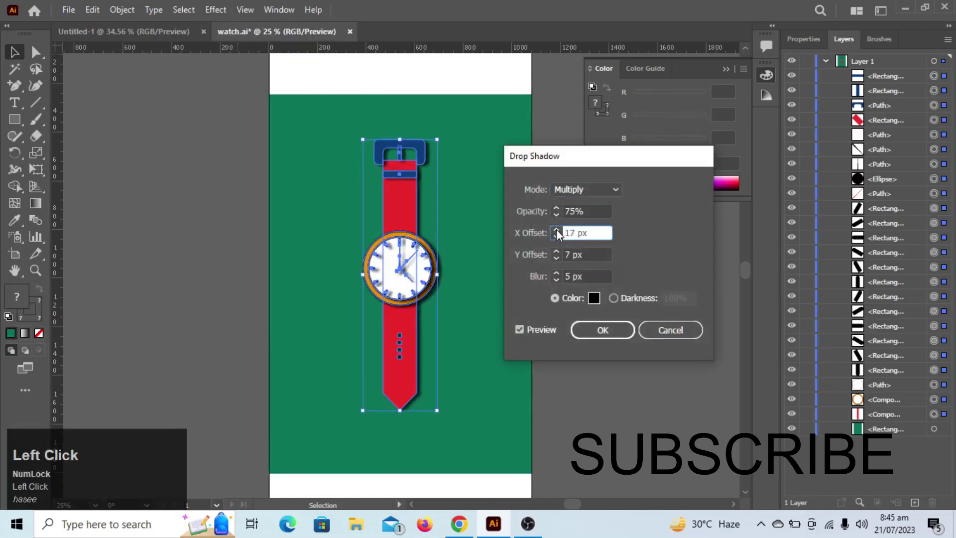
pyautogui.click(559, 266)
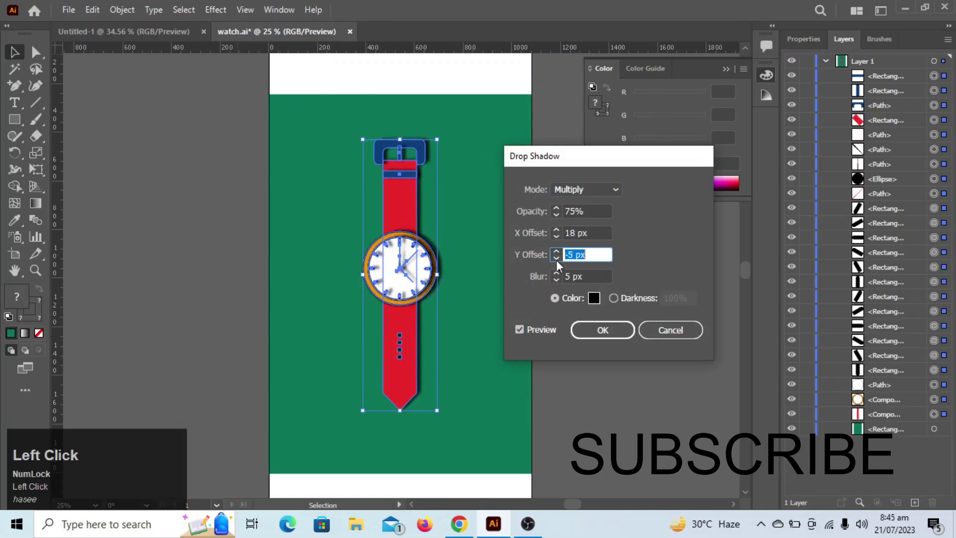